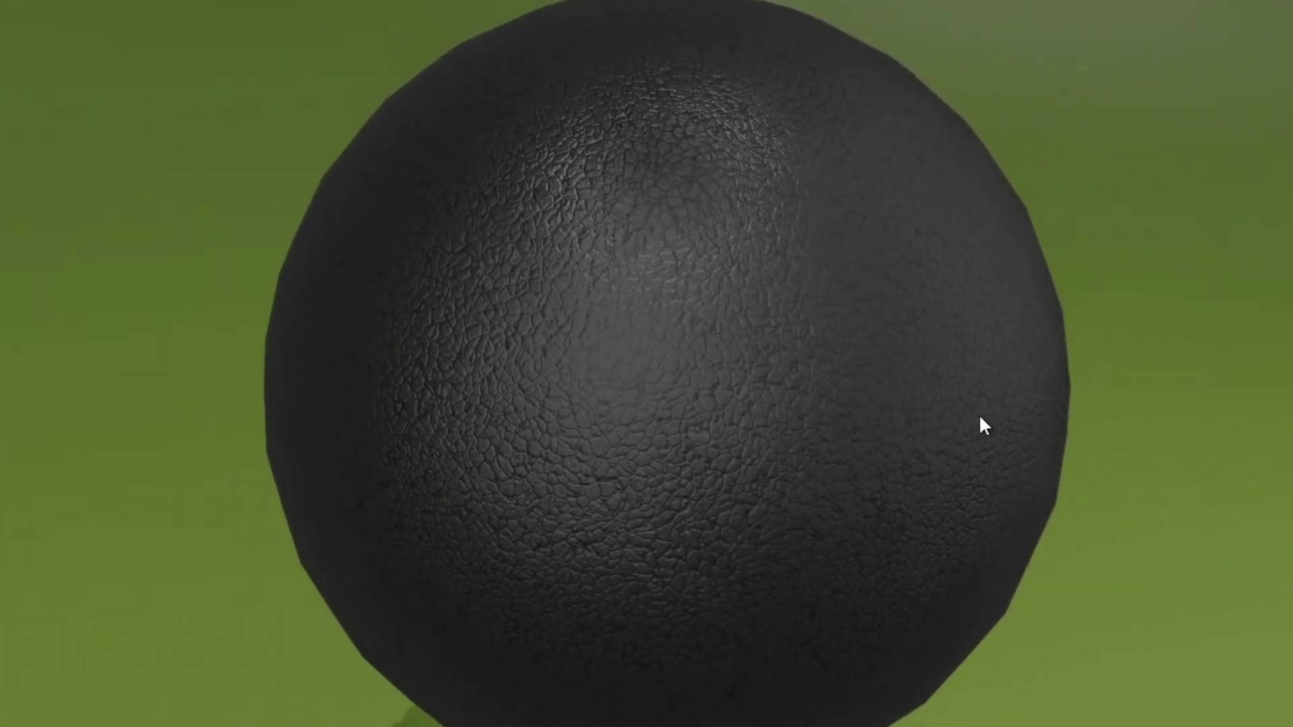
Step: Browse the add-ons list in Edit > Preferences
{"action": "left_click_drag", "start_coordinate": [56, 33], "coordinate": [128, 272]}
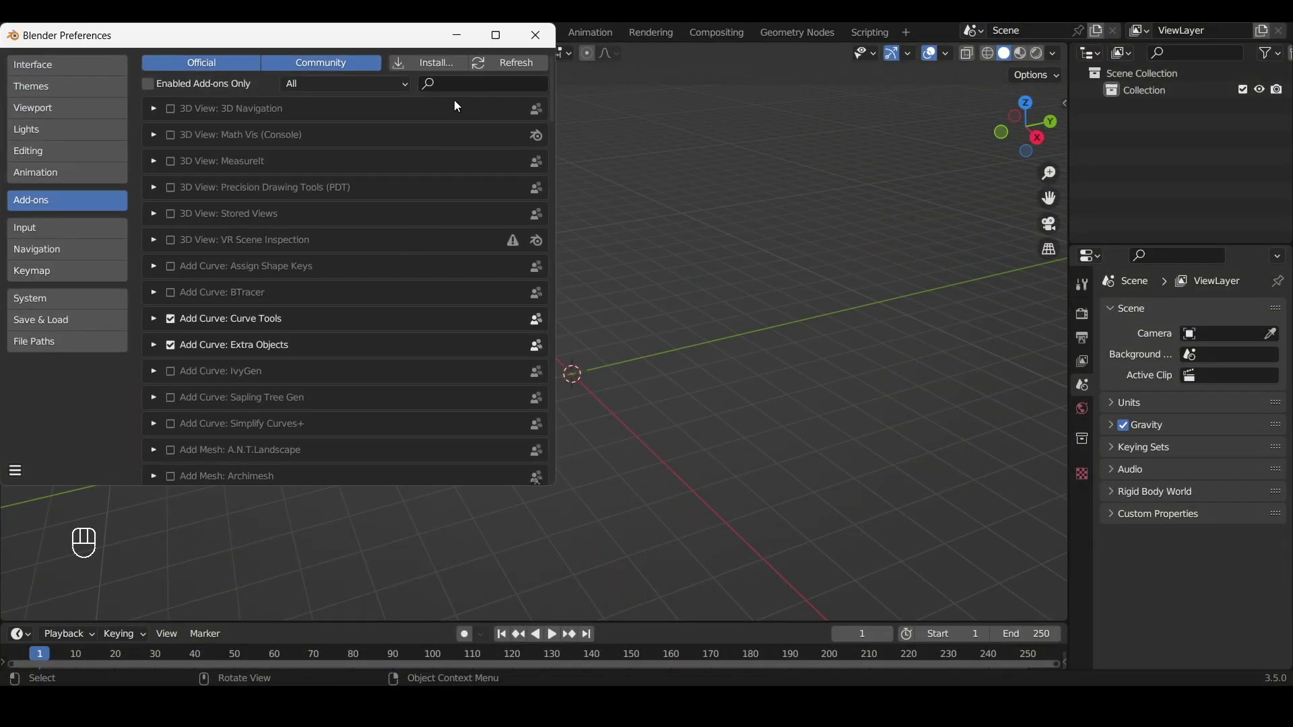
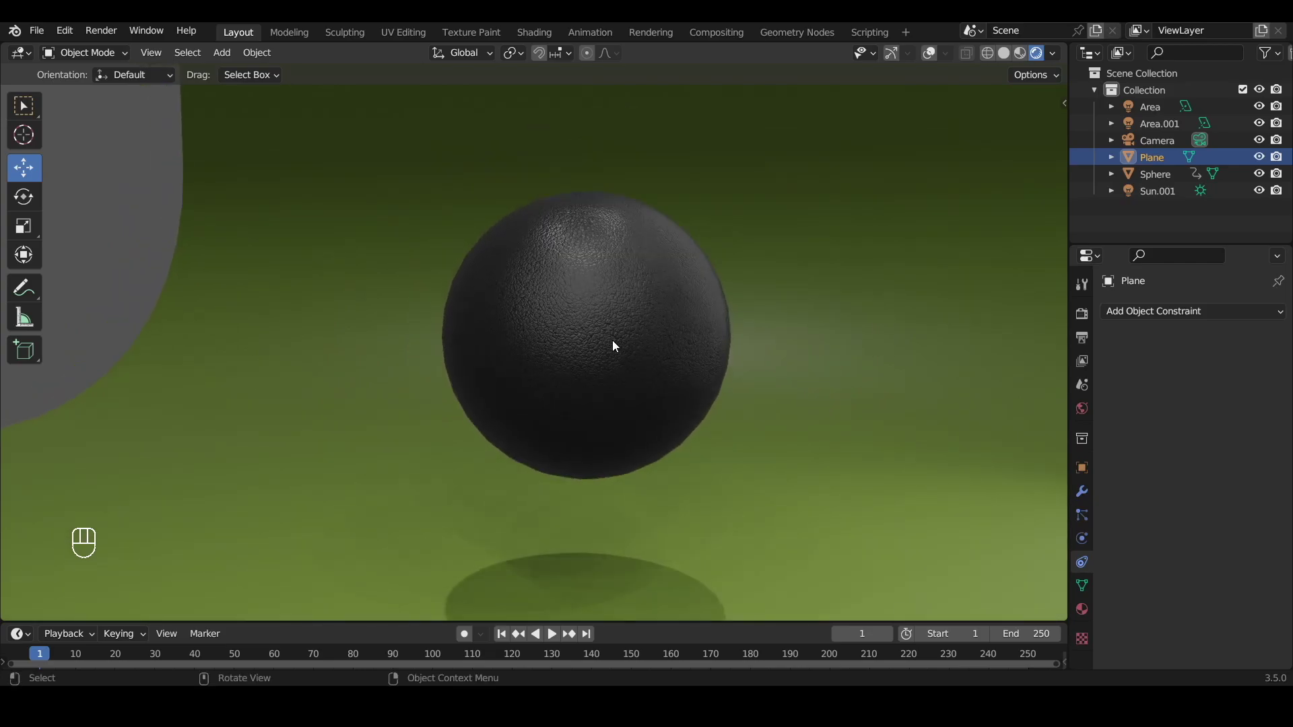
Step: Orbit and zoom the rendered view to inspect the sphere's shadow and leather texture
{"action": "left_click_drag", "start_coordinate": [654, 326], "coordinate": [652, 373]}
{"action": "left_click_drag", "start_coordinate": [647, 365], "coordinate": [640, 405]}
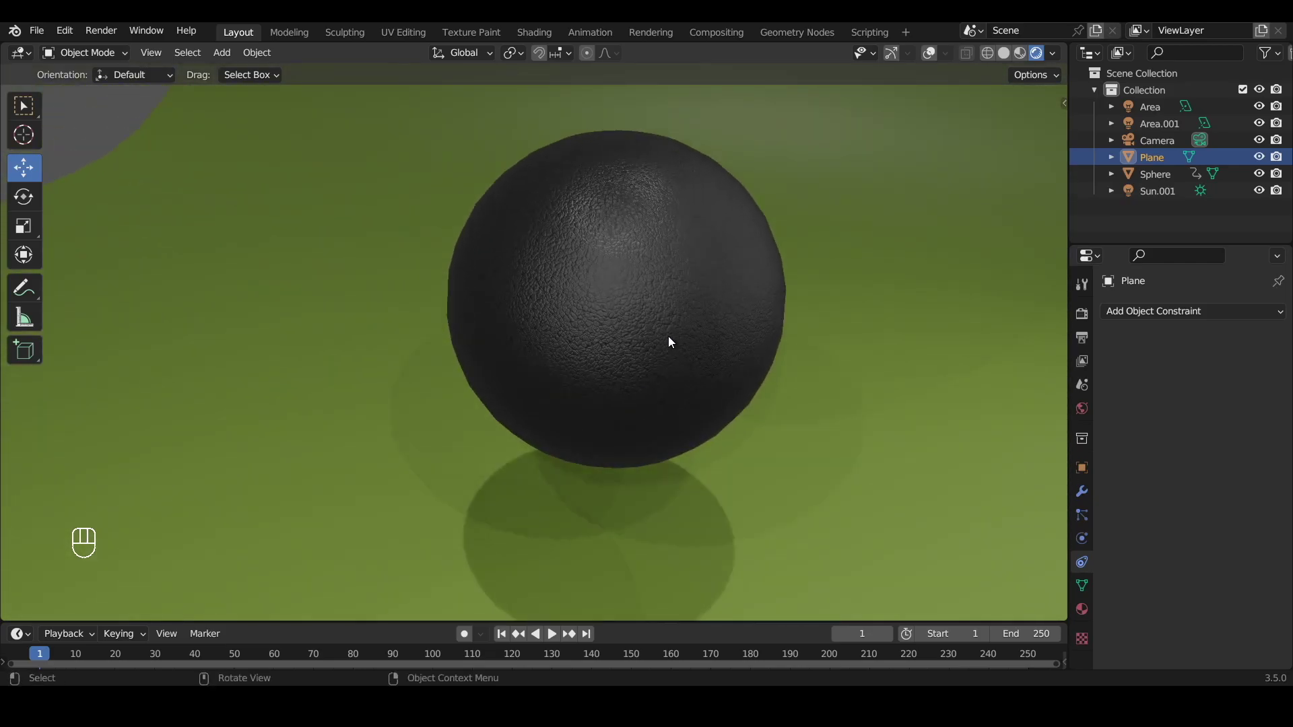
{"action": "left_click_drag", "start_coordinate": [887, 302], "coordinate": [906, 266]}
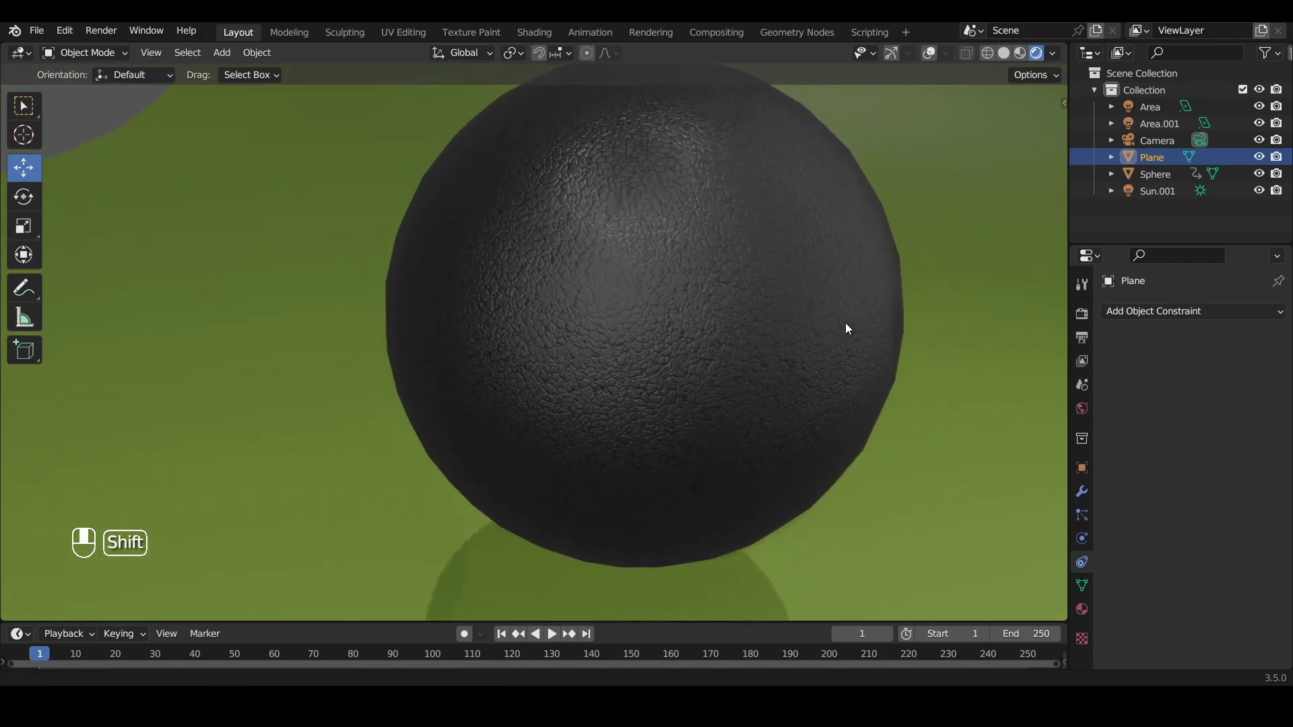